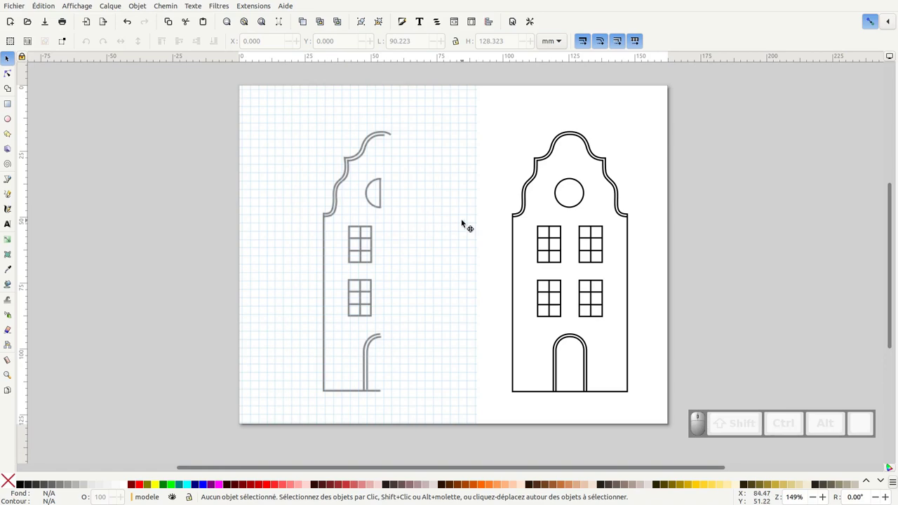
Start a new blank document in wide layout and begin importing an image via Fichier.
left_click(4, 5)
left_click(16, 17)
left_click(100, 245)
left_click(101, 219)
left_click(84, 5)
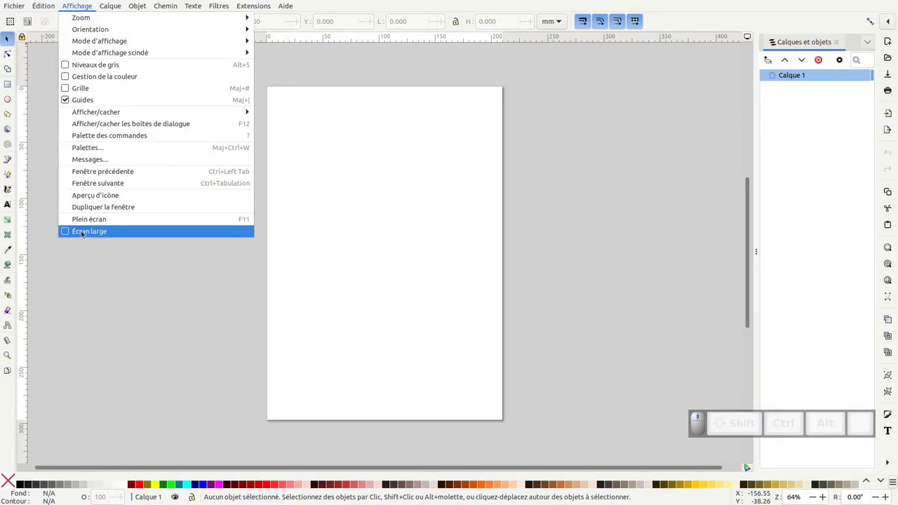
left_click(83, 230)
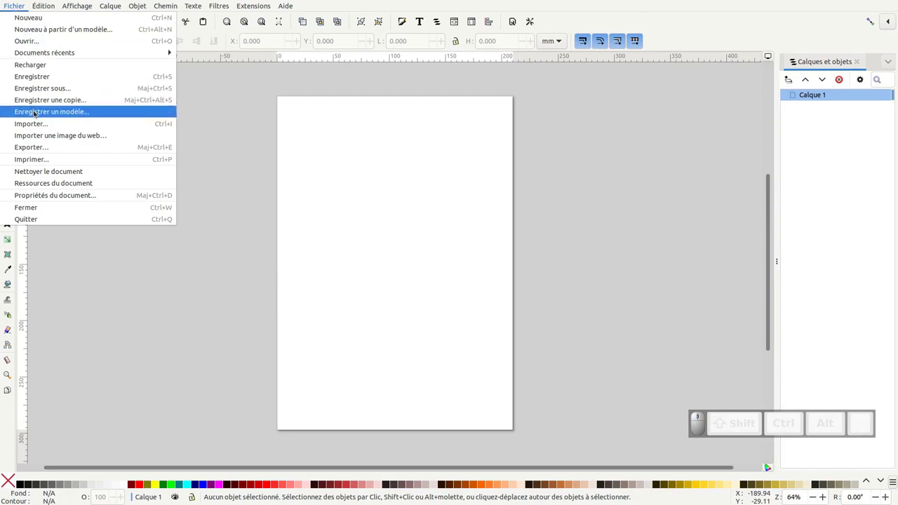
Import modele.png onto the page, confirm the options and adjust the zoom on it.
left_click(37, 125)
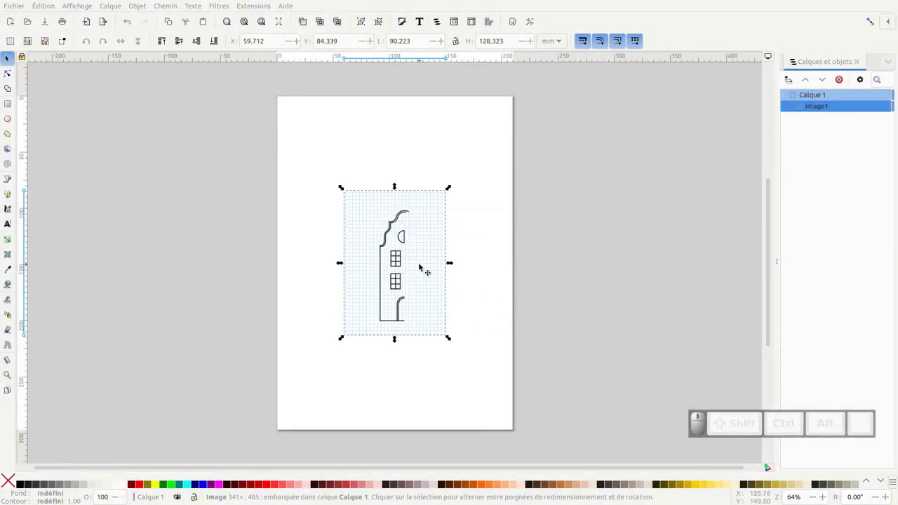
key("KP_Add")
key("KP_Add")
left_click(477, 253)
key("KP_Add")
key("KP_Subtract")
key("KP_Subtract")
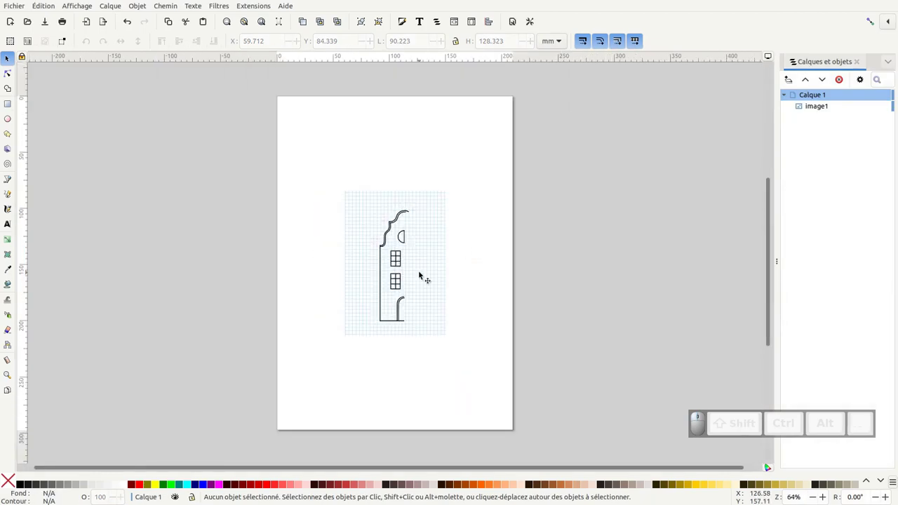
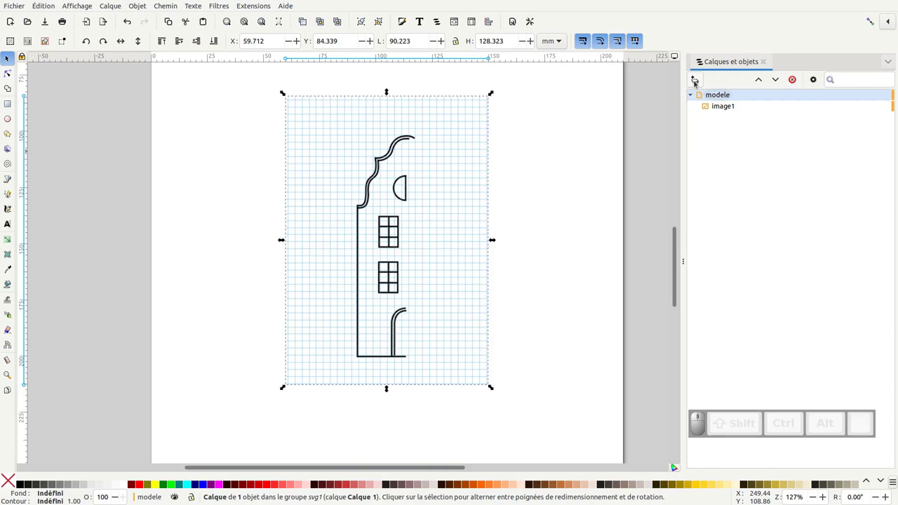
Begin adding a new layer named illus from the Layers panel.
left_click(696, 82)
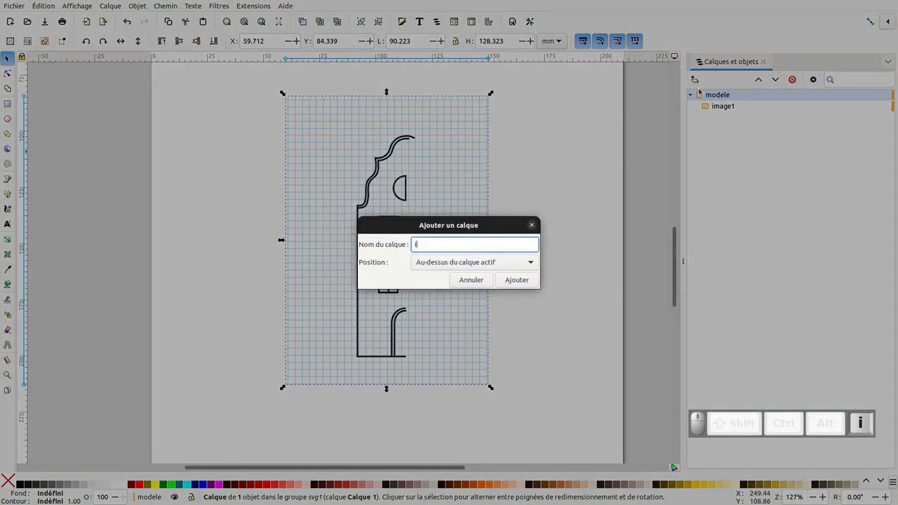
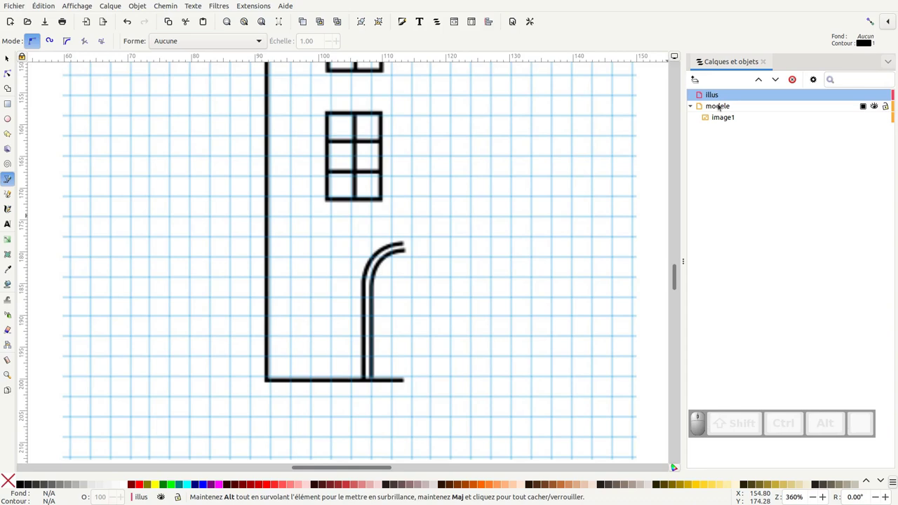
Select the modele layer to lower its opacity.
left_click(726, 107)
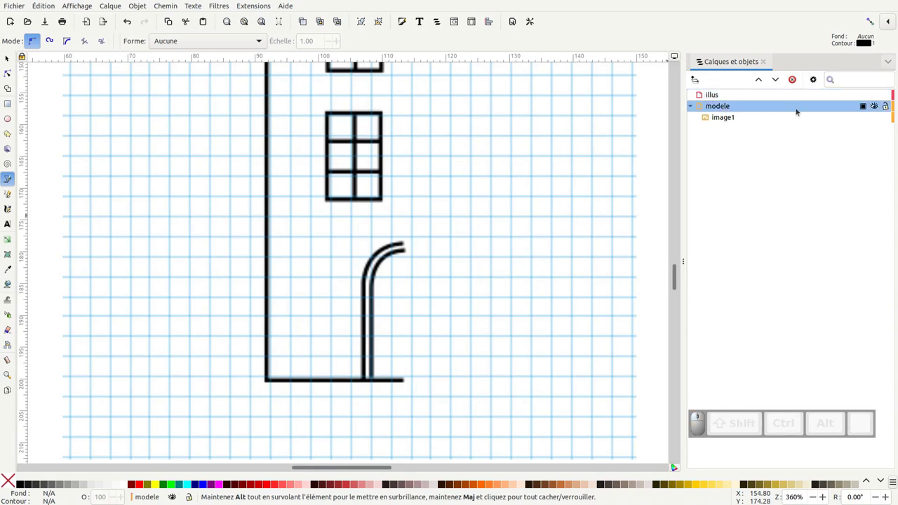
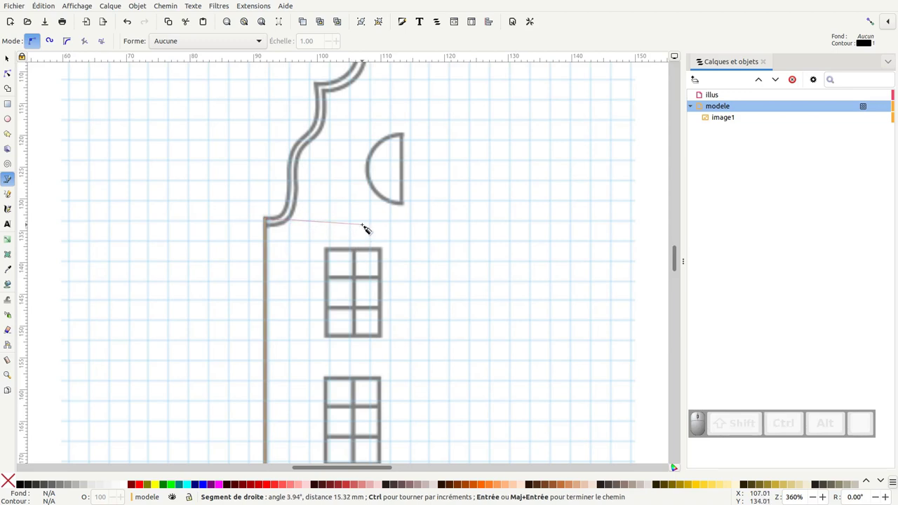
Finish the left wall path, lock modele and set the illus layer opacity to 100%.
key("Return")
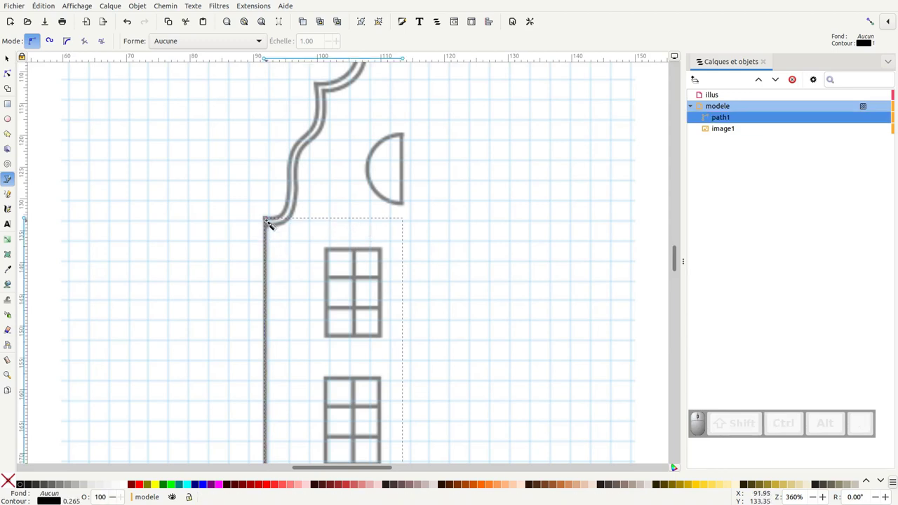
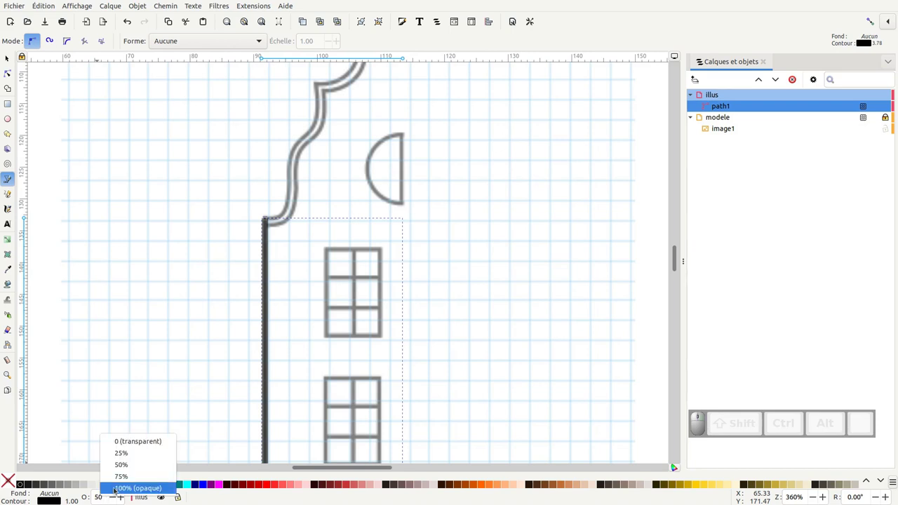
left_click_drag(267, 286, 277, 294)
middle_click(277, 294)
left_click(344, 314)
key("KP_Subtract")
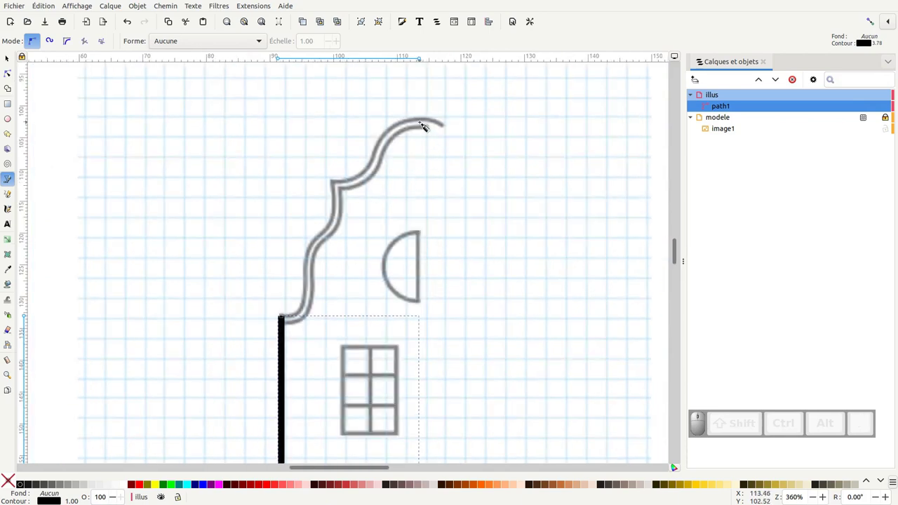
Trace the upper gable curve from the roof peak as a Bezier path.
left_click_drag(384, 107, 355, 184)
left_click_drag(341, 188, 310, 189)
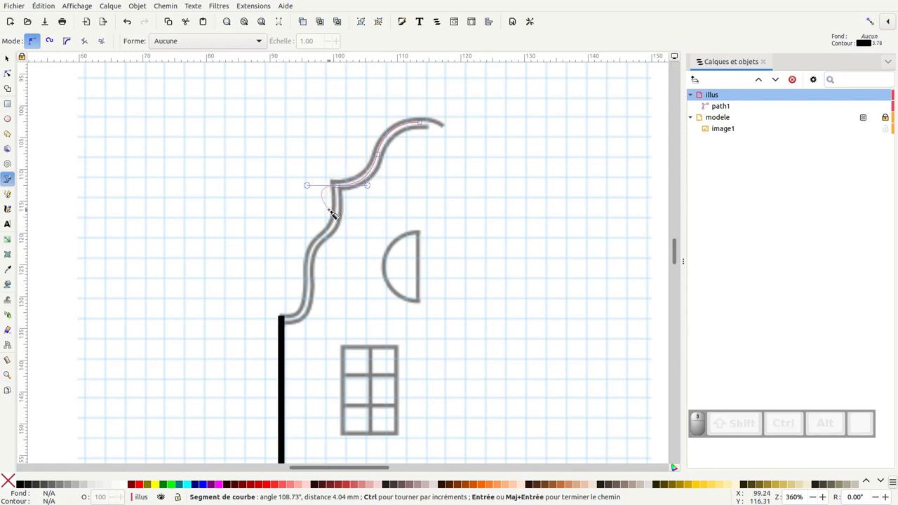
key("Return")
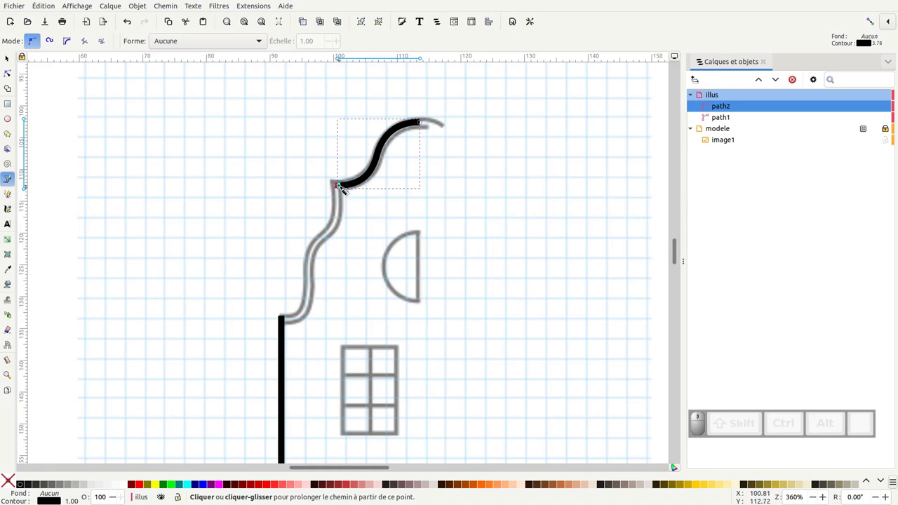
Continue the gable path down through its lower curves to the wall top.
left_click_drag(341, 188, 326, 251)
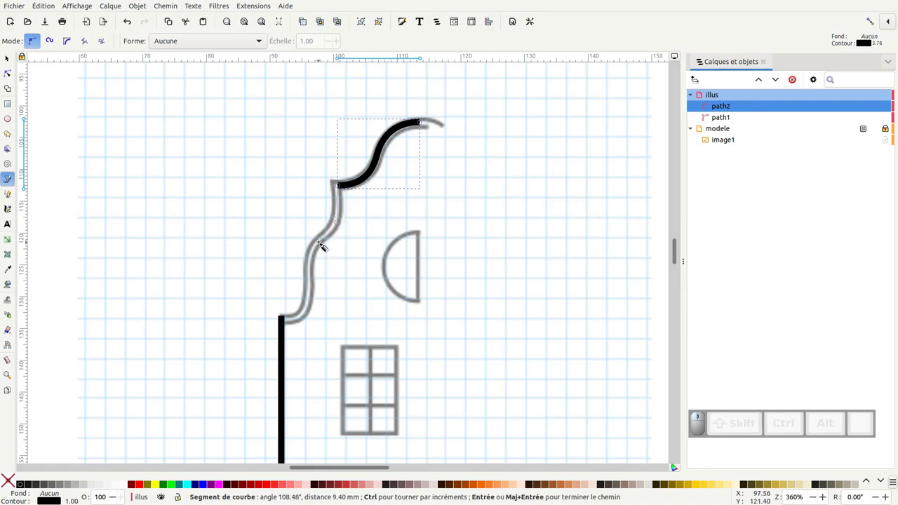
left_click_drag(322, 242, 308, 309)
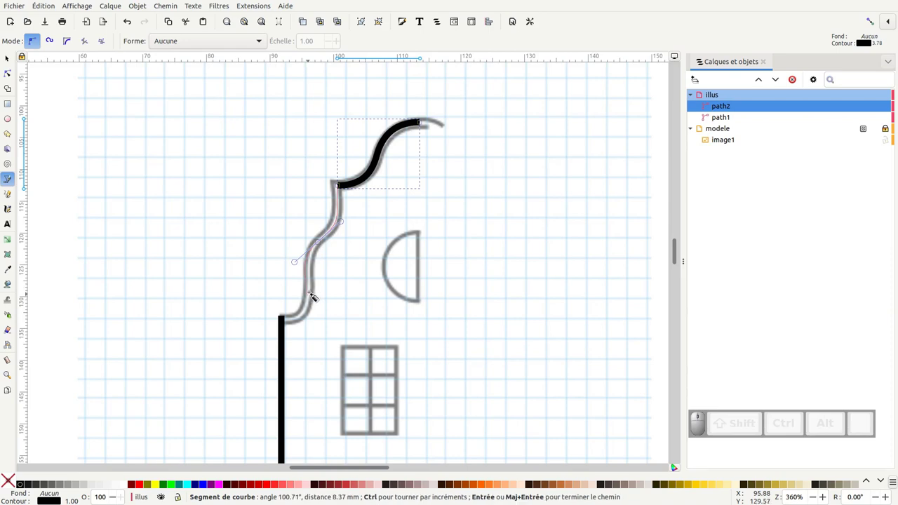
left_click_drag(318, 294, 258, 321)
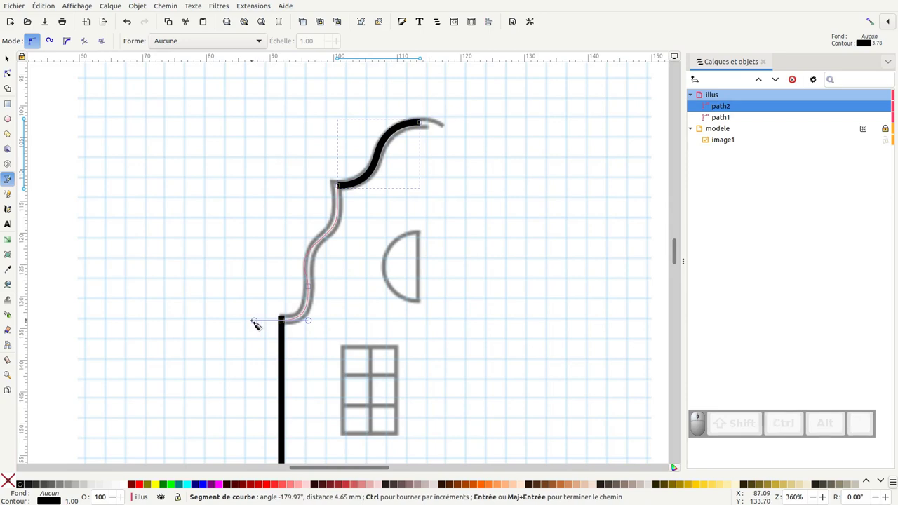
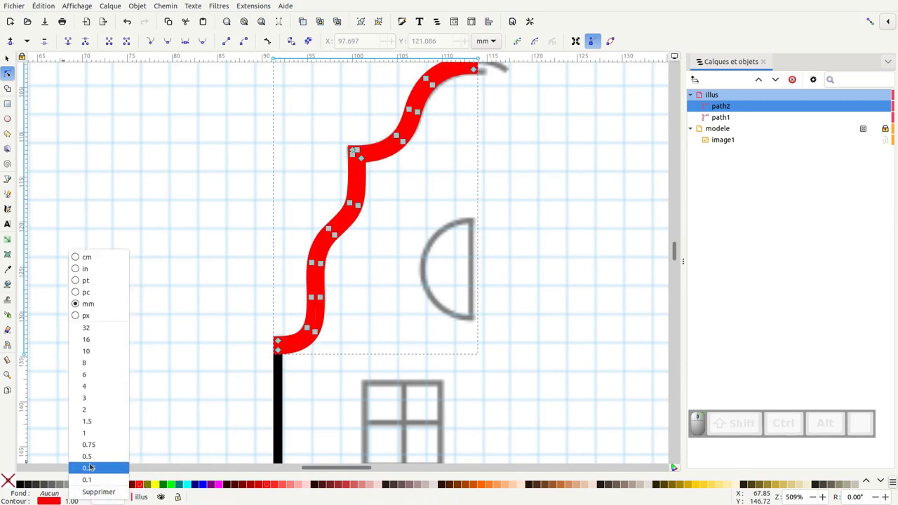
Set the gable outline to a fine 0.25 stroke width.
left_click_drag(92, 465, 337, 306)
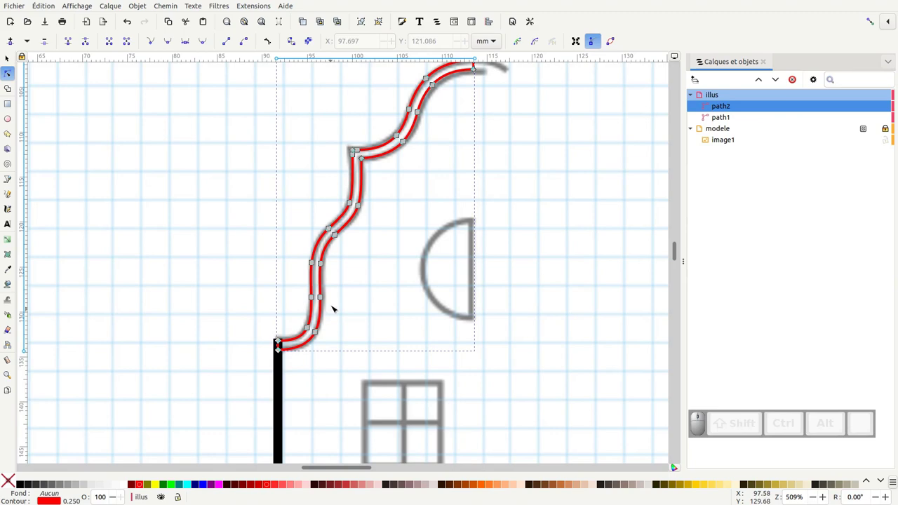
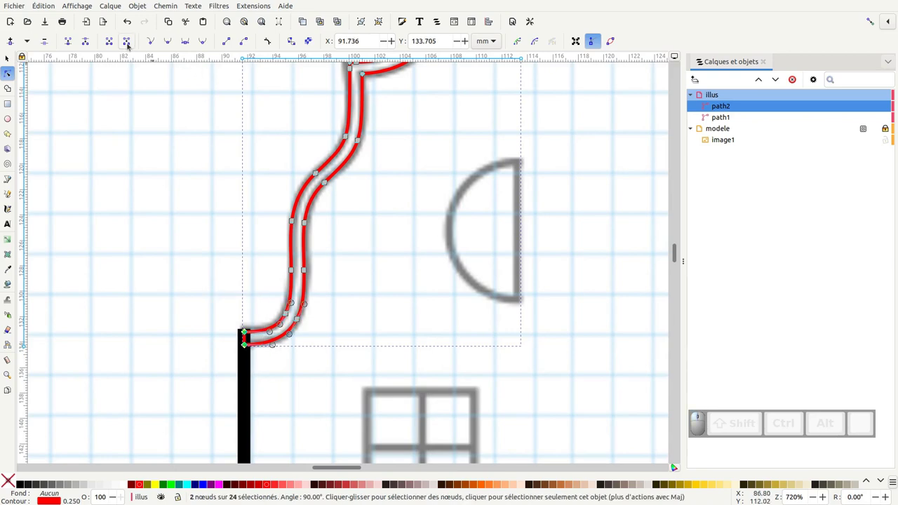
key("KP_Subtract")
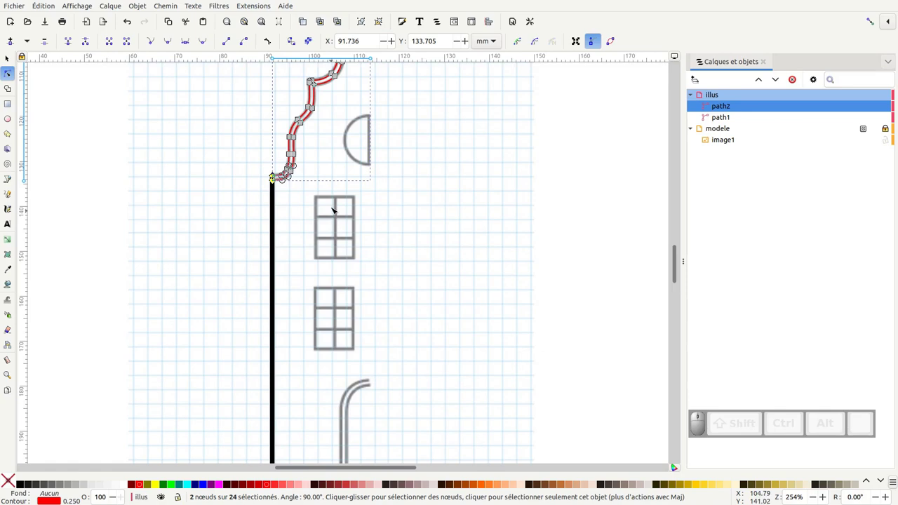
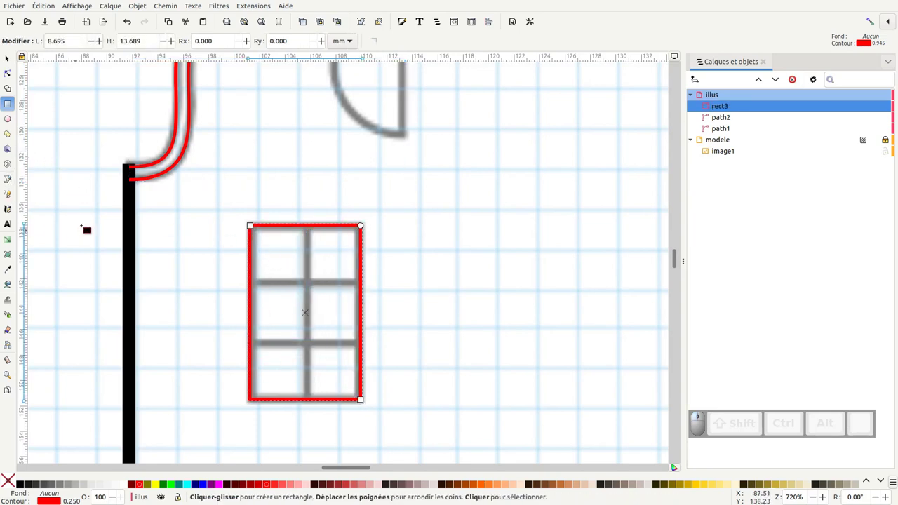
Draw the window's vertical mullion and its upper and lower crossbars with the Bezier pen.
left_click(10, 180)
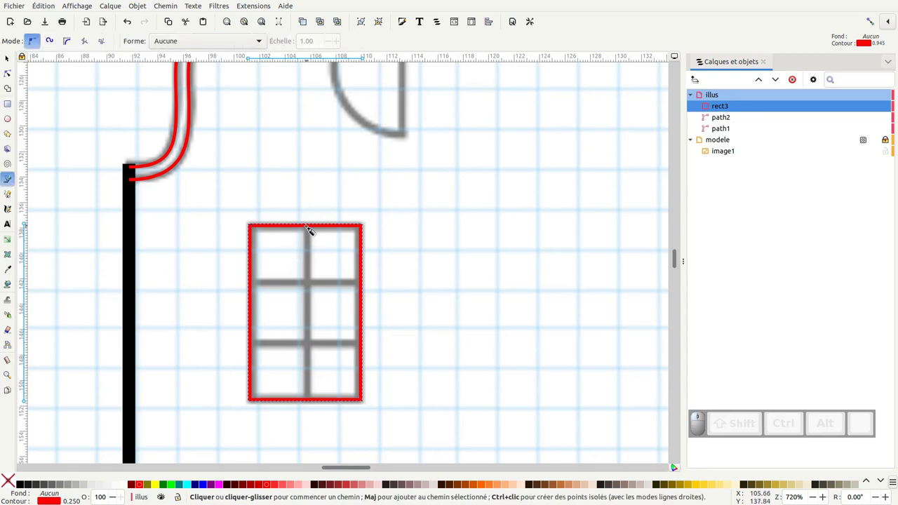
left_click(316, 232)
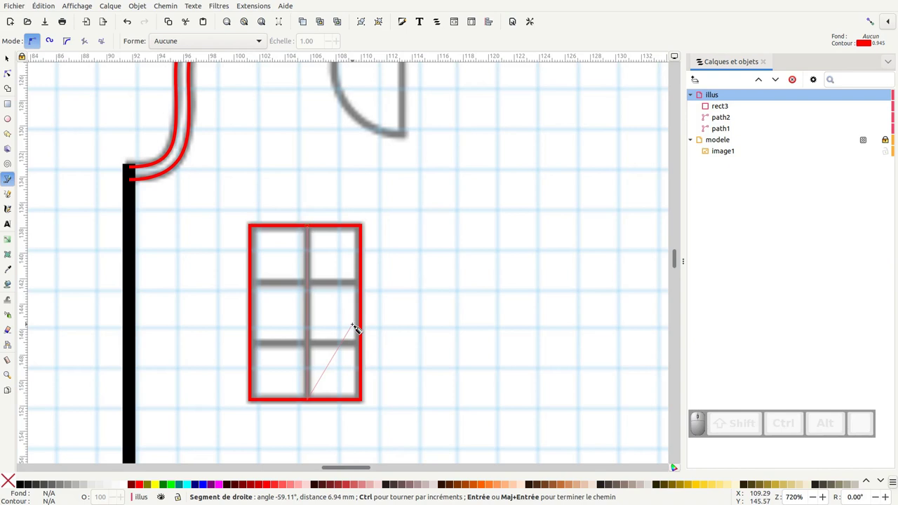
key("Return")
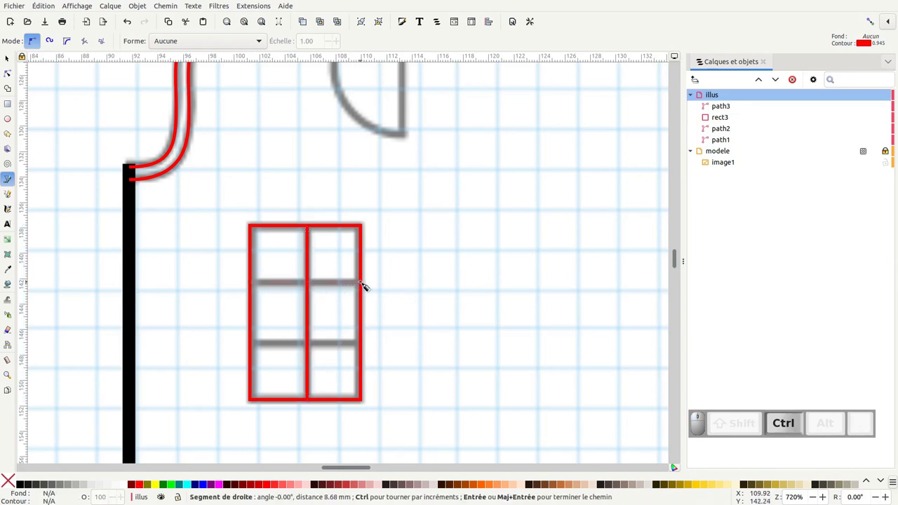
left_click(363, 284)
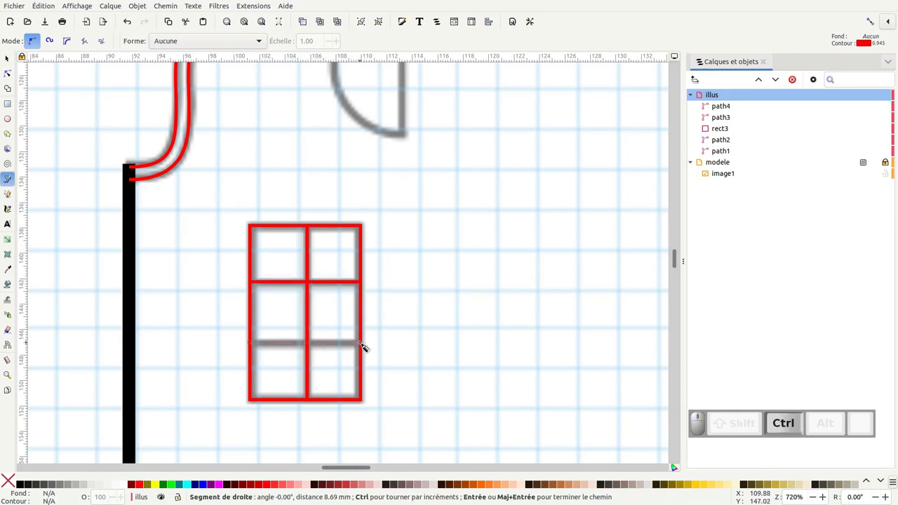
left_click(368, 349)
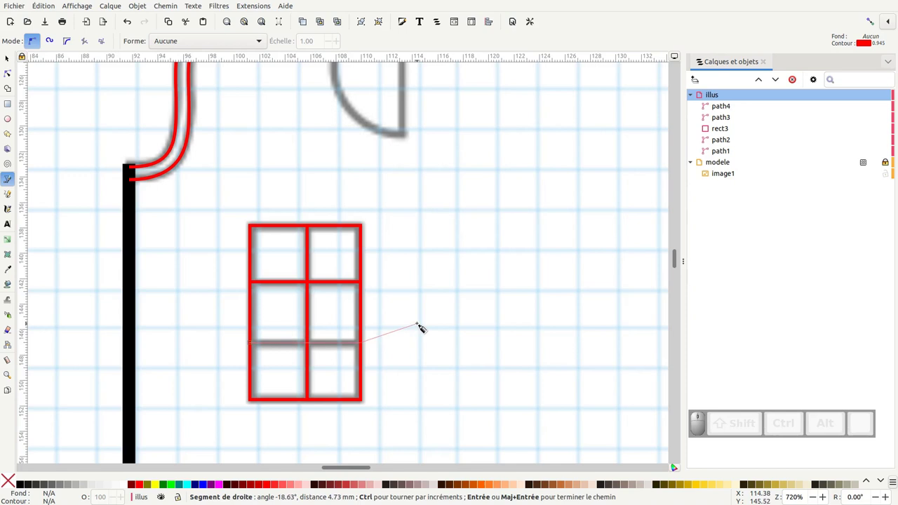
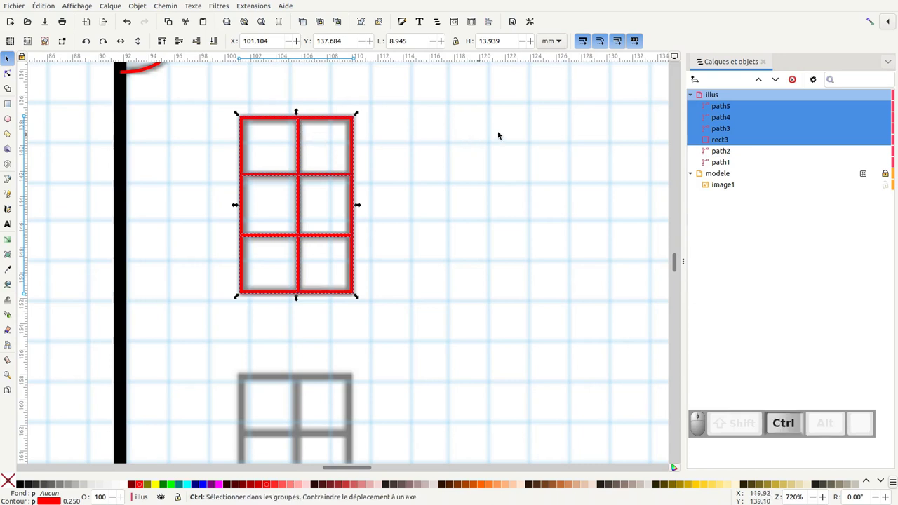
Duplicate the finished window with Ctrl+D and move the copy onto the lower template window.
key("ctrl+d")
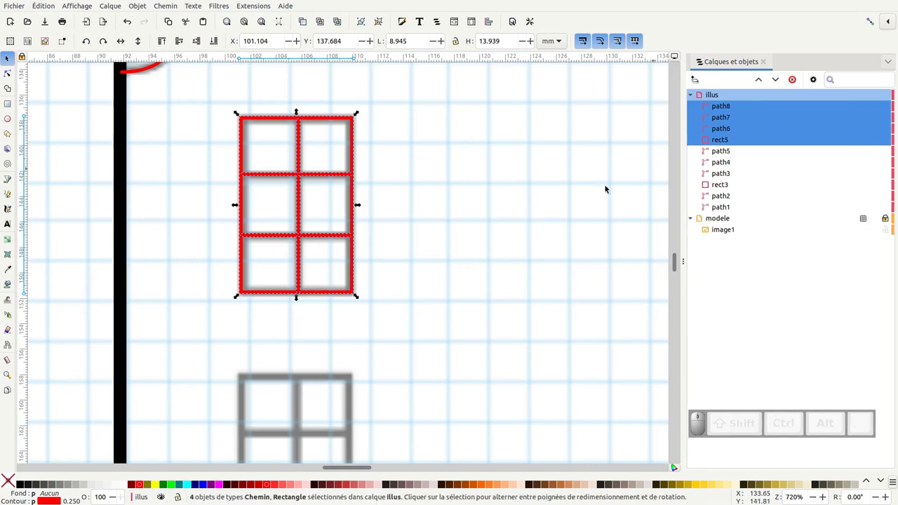
left_click_drag(243, 123, 366, 423)
left_click(374, 415)
scroll("down", 3)
key("KP_Subtract")
scroll("down", 3)
Align the copied window's bars to the template, then deselect and bring the door into view.
left_click(371, 365)
scroll("up", 3)
left_click_drag(294, 235, 310, 227)
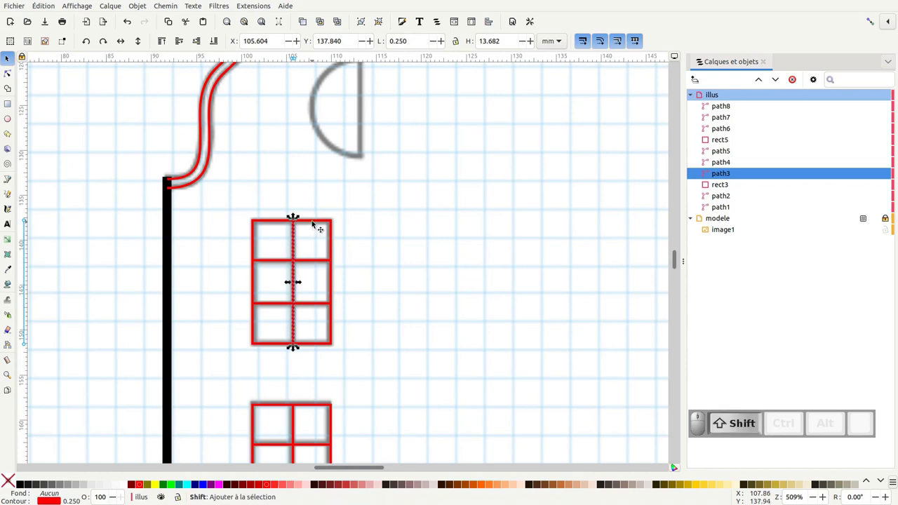
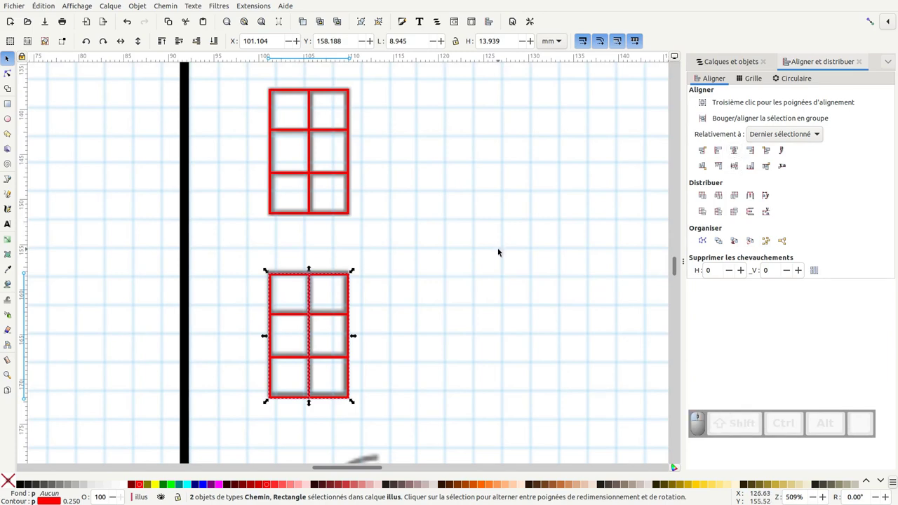
middle_click(472, 228)
key("KP_Subtract")
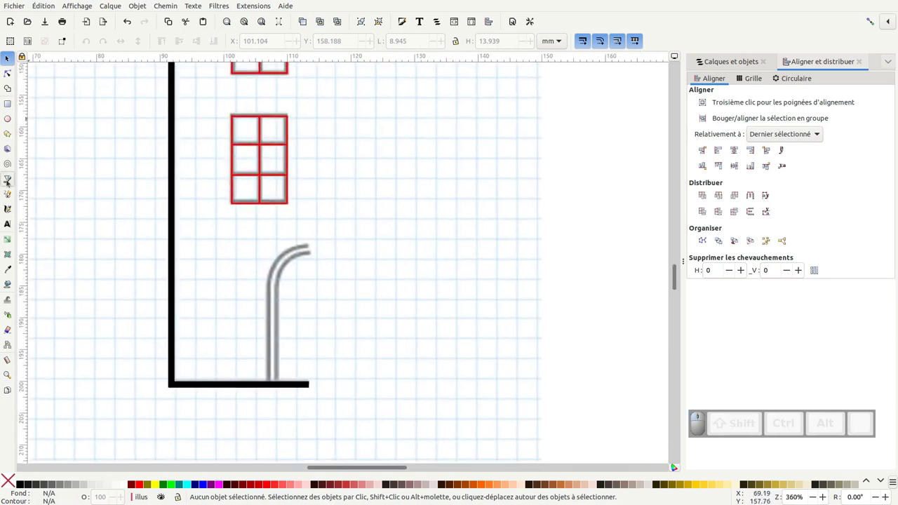
Trace the door arch as a path from its top down to the ground line.
left_click_drag(316, 244, 267, 324)
left_click(263, 293)
left_click(260, 319)
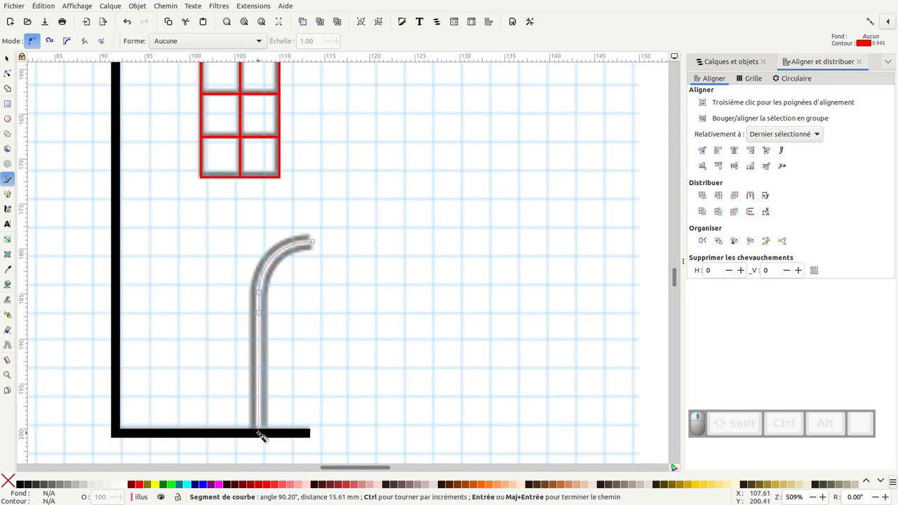
left_click(263, 434)
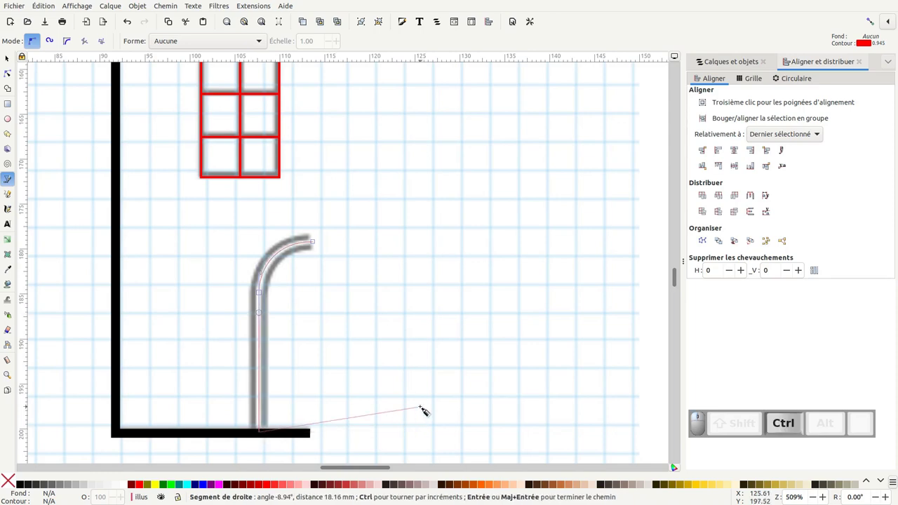
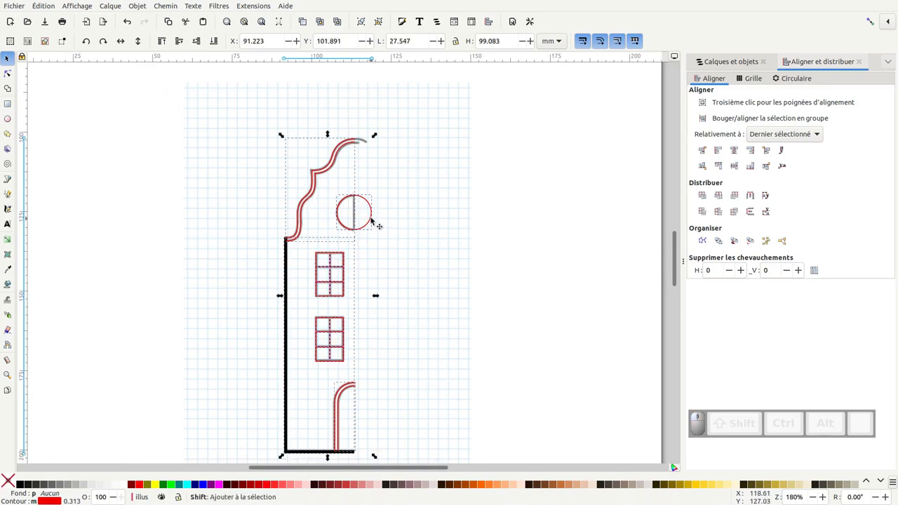
Duplicate the traced half-house, flip it horizontally, place it as the right half, and enable snapping.
left_click(369, 224)
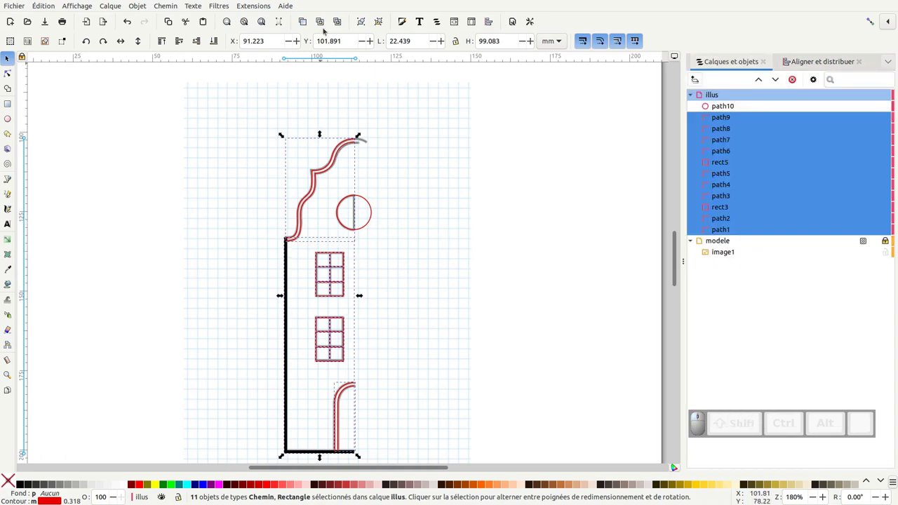
left_click(306, 21)
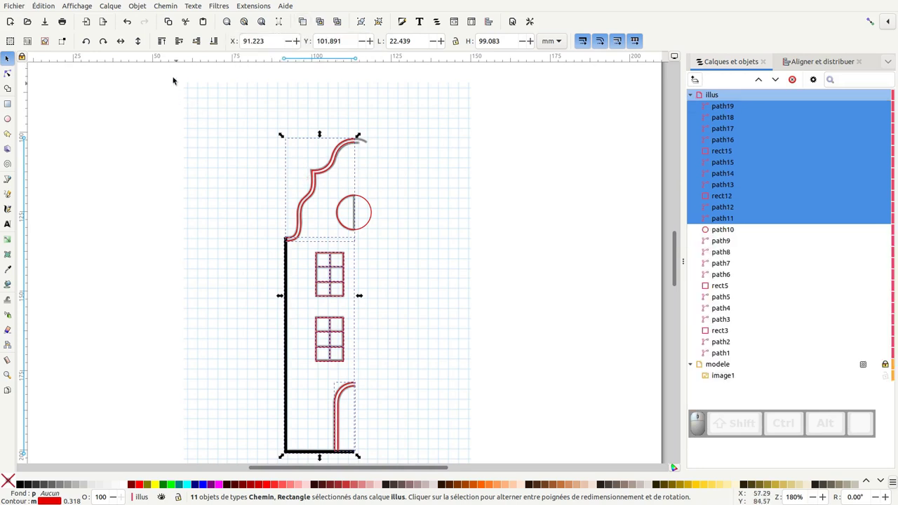
left_click(124, 42)
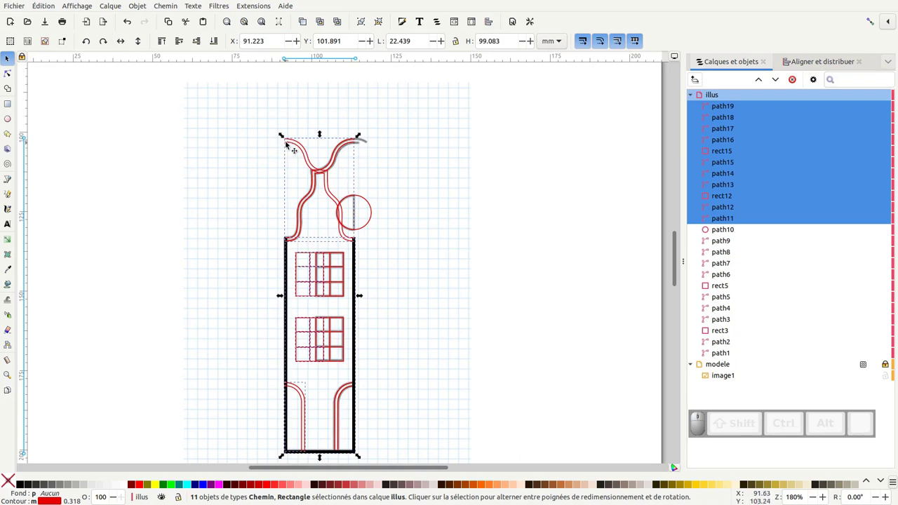
left_click_drag(288, 144, 375, 143)
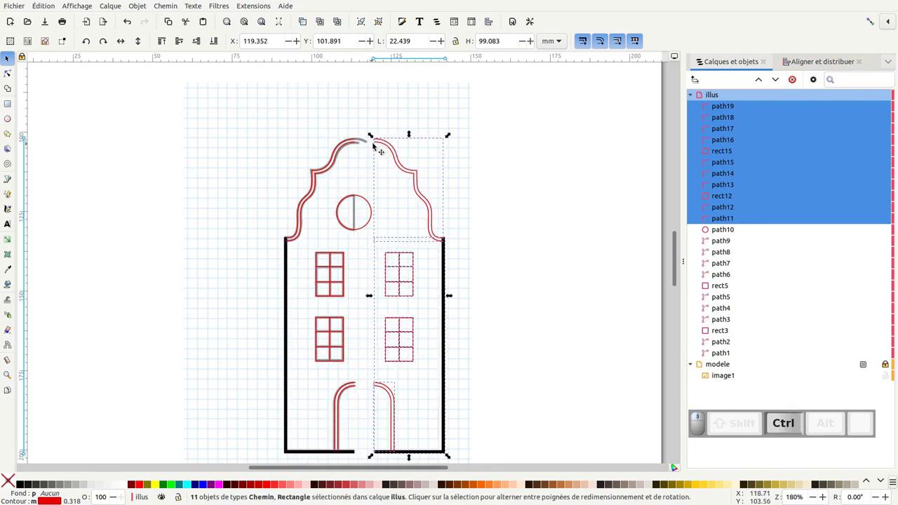
left_click(873, 22)
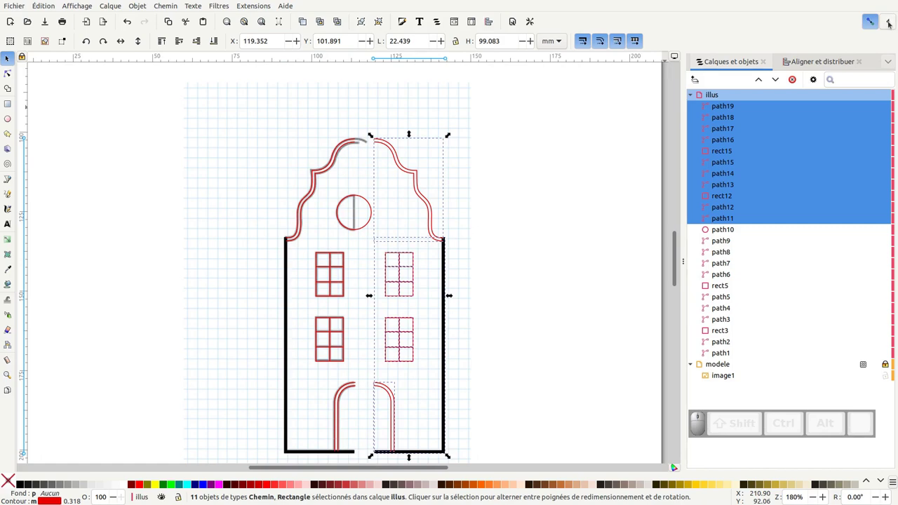
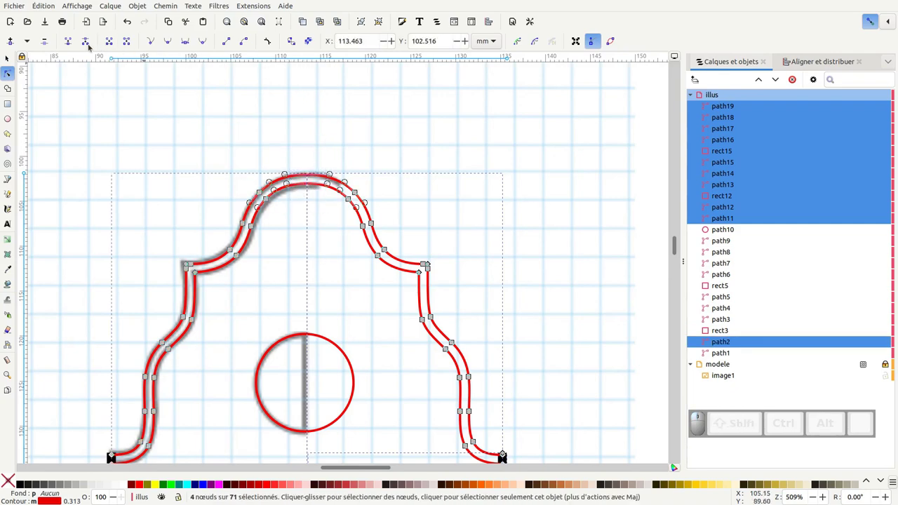
Join the meeting end nodes of both halves into continuous paths, then select the whole drawing.
left_click(73, 41)
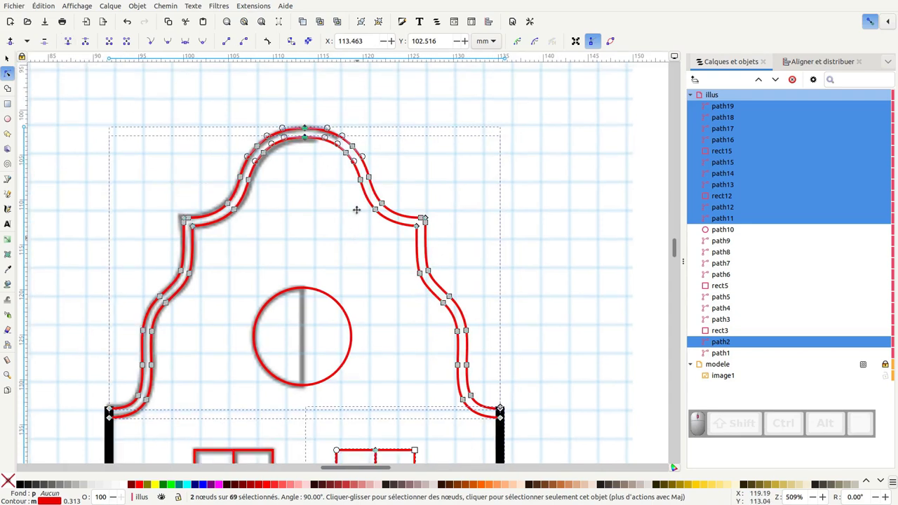
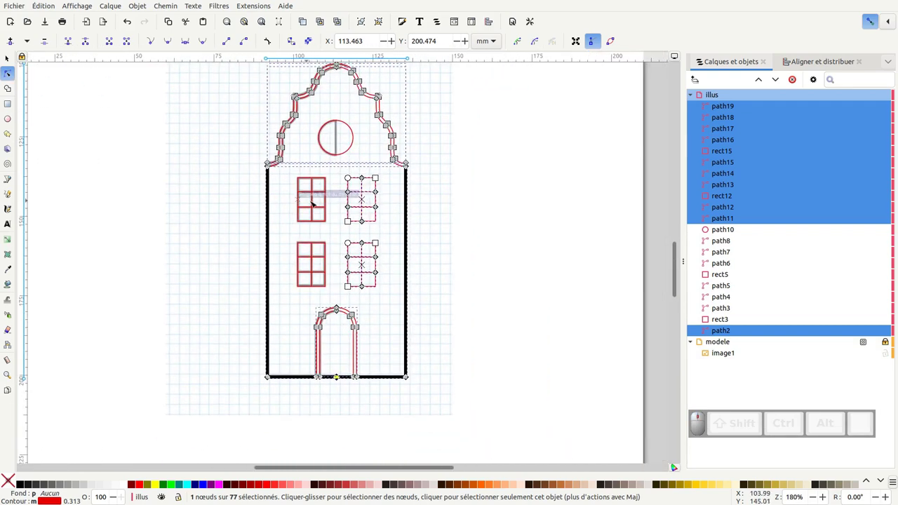
left_click(8, 60)
scroll("up", 3)
left_click(130, 106)
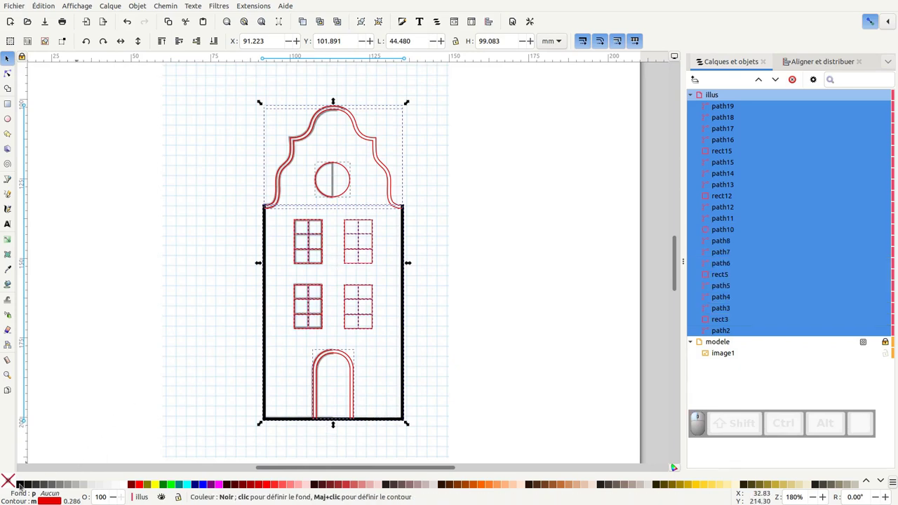
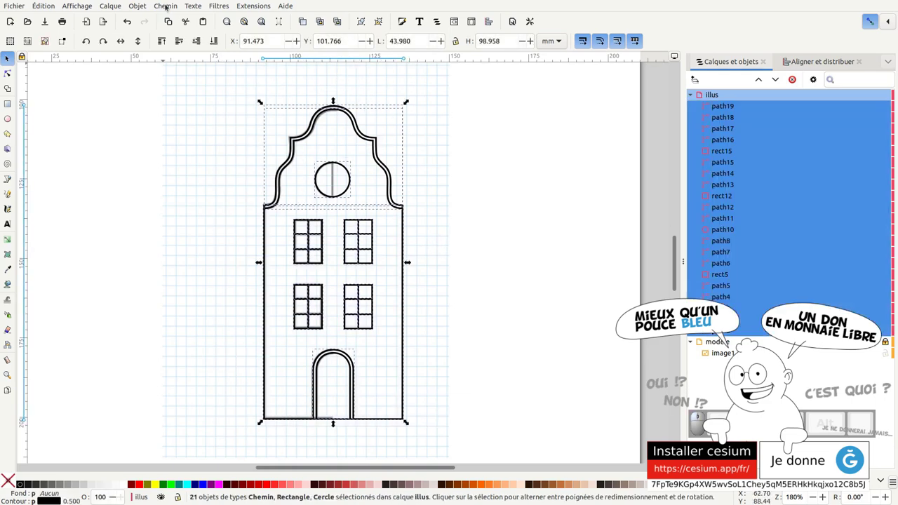
Drag the finished black-outlined house to the right of the grey grid template.
left_click_drag(170, 5, 604, 143)
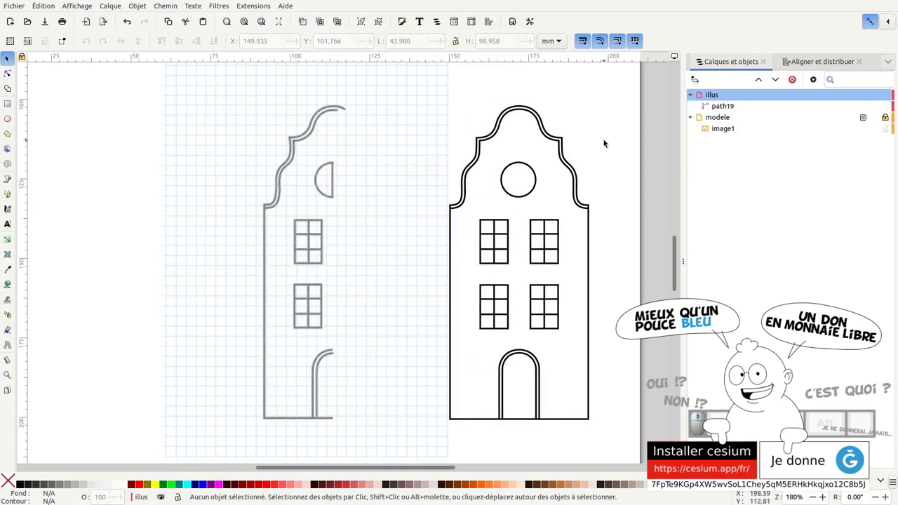